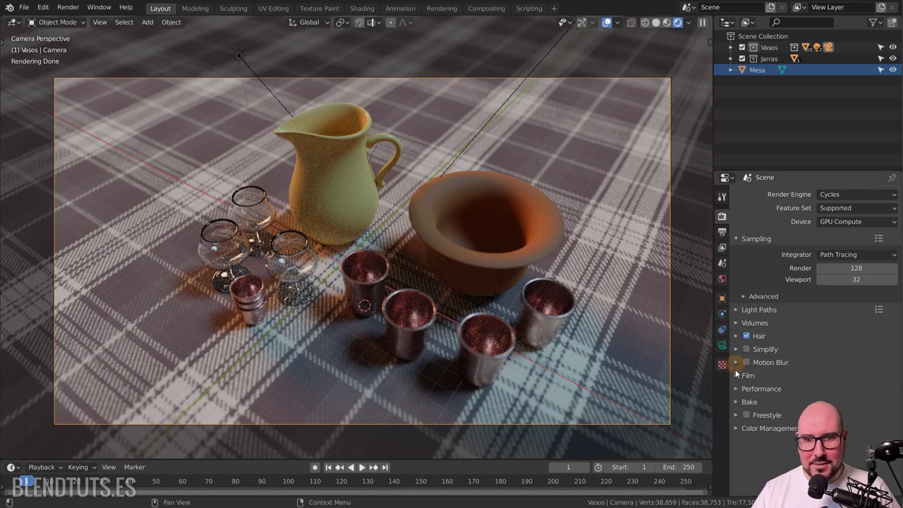
Set the camera's depth-of-field F-Stop to 0.04, focused on Copa.001
{"action": "left_click", "coordinate": [727, 348]}
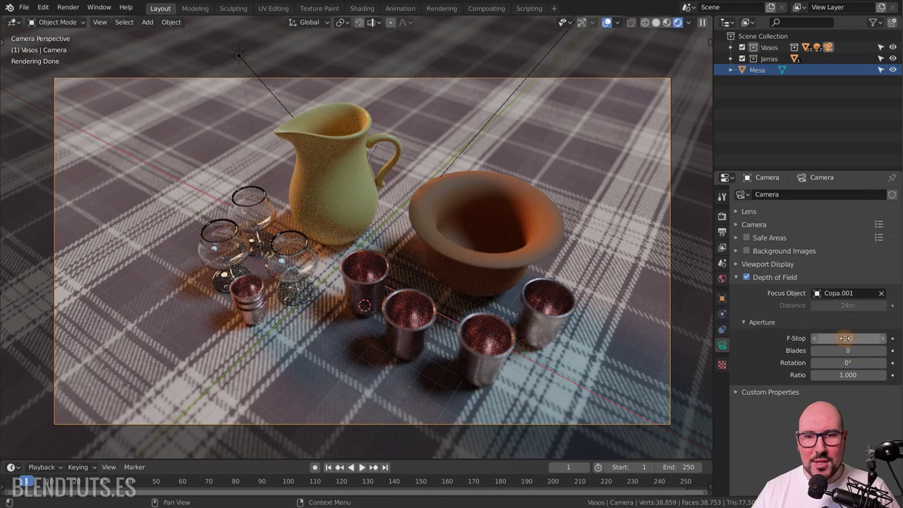
{"action": "left_click", "coordinate": [745, 177]}
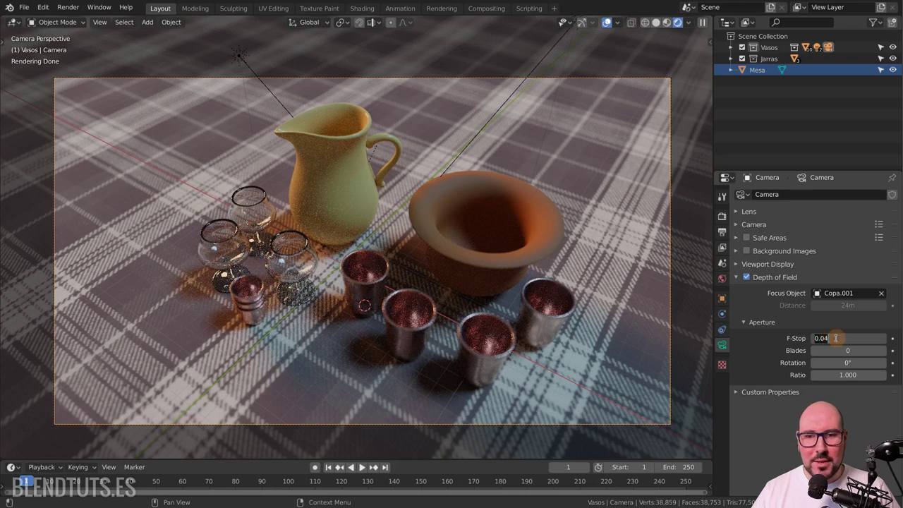
{"action": "left_click", "coordinate": [814, 292]}
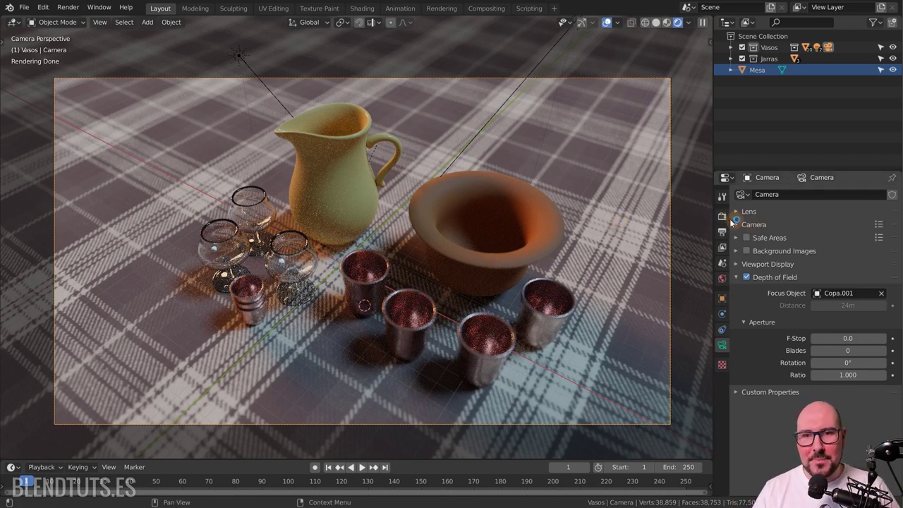
Return to the Render Properties to adjust Cycles sampling
{"action": "left_click", "coordinate": [724, 220]}
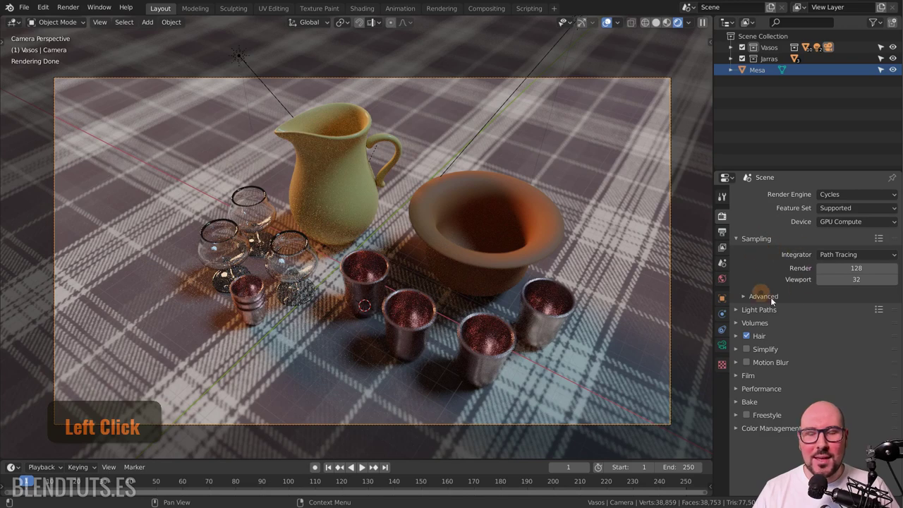
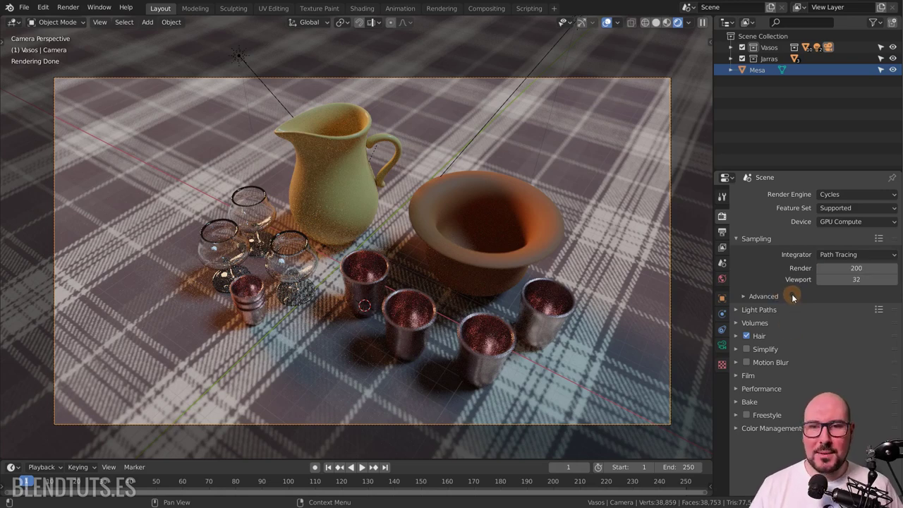
Expand Light Paths and toggle caustics off and on, leaving both caustics enabled
{"action": "left_click", "coordinate": [775, 310]}
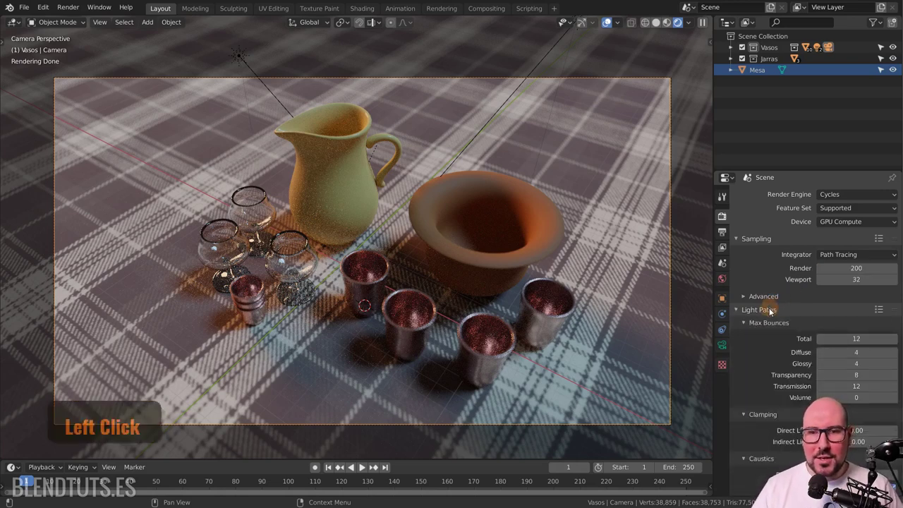
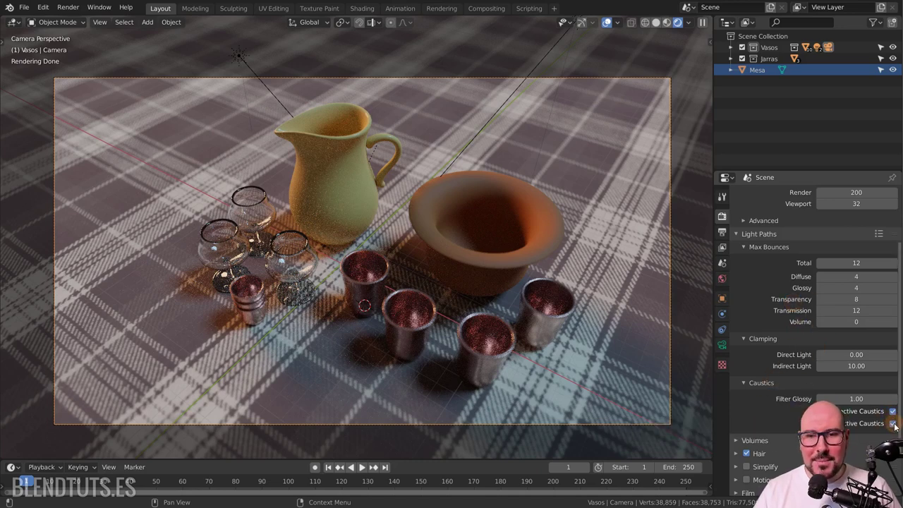
{"action": "left_click", "coordinate": [893, 417]}
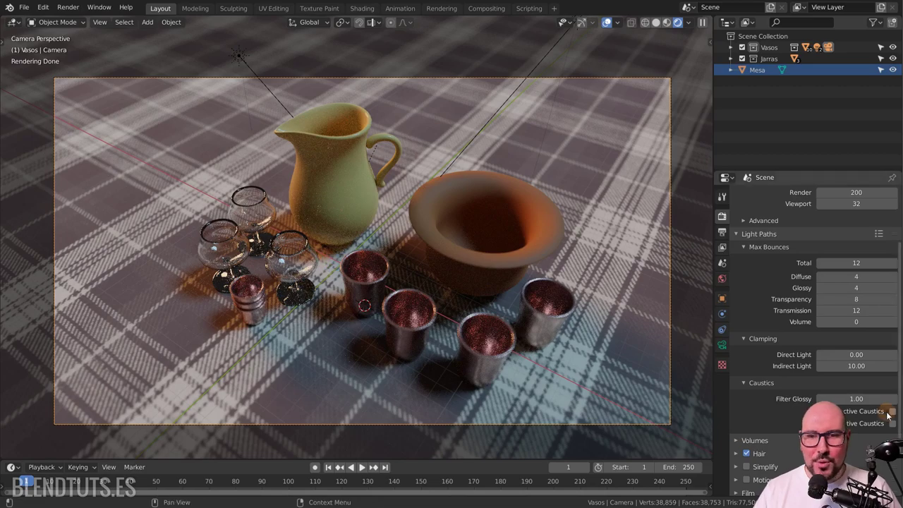
{"action": "left_click", "coordinate": [896, 416]}
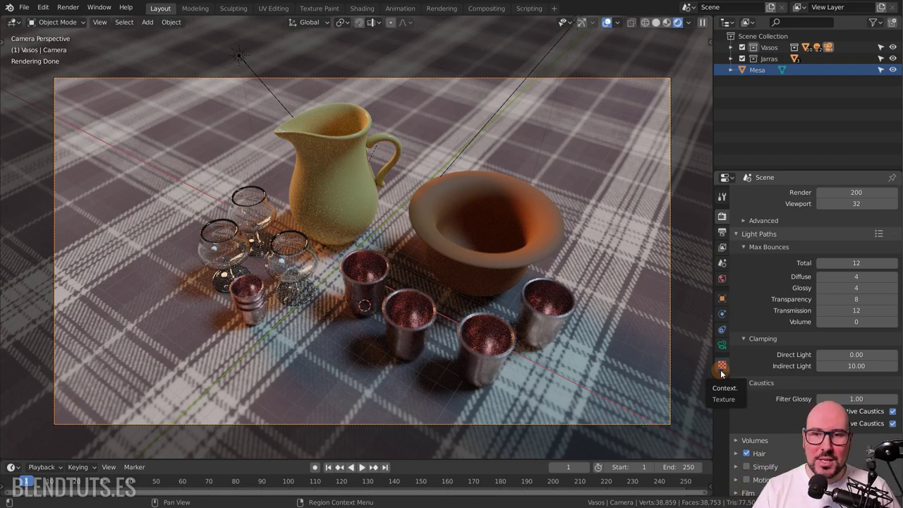
{"action": "left_click", "coordinate": [896, 415]}
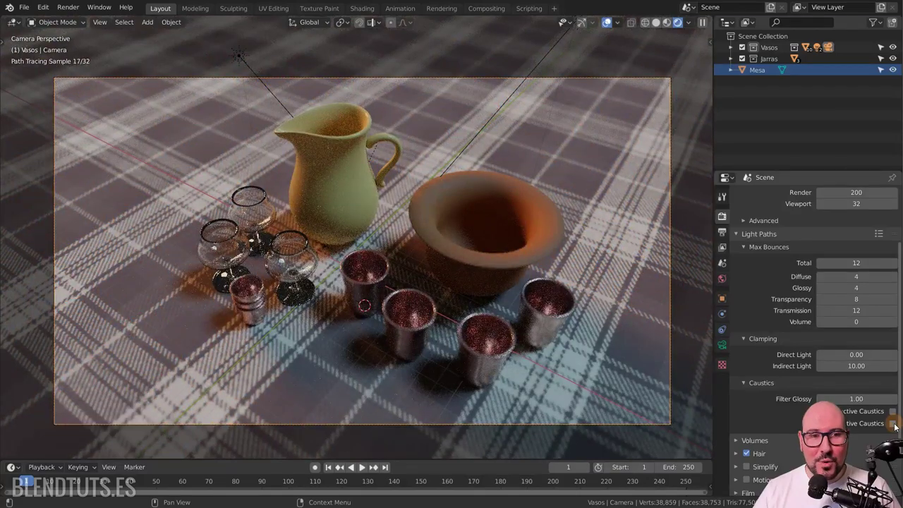
{"action": "left_click", "coordinate": [897, 427]}
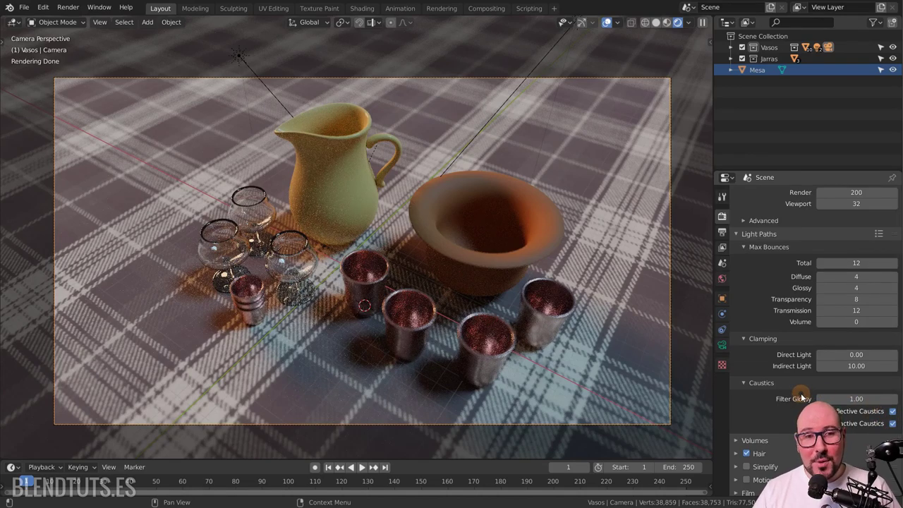
{"action": "scroll", "scroll_direction": "up", "scroll_amount": 3}
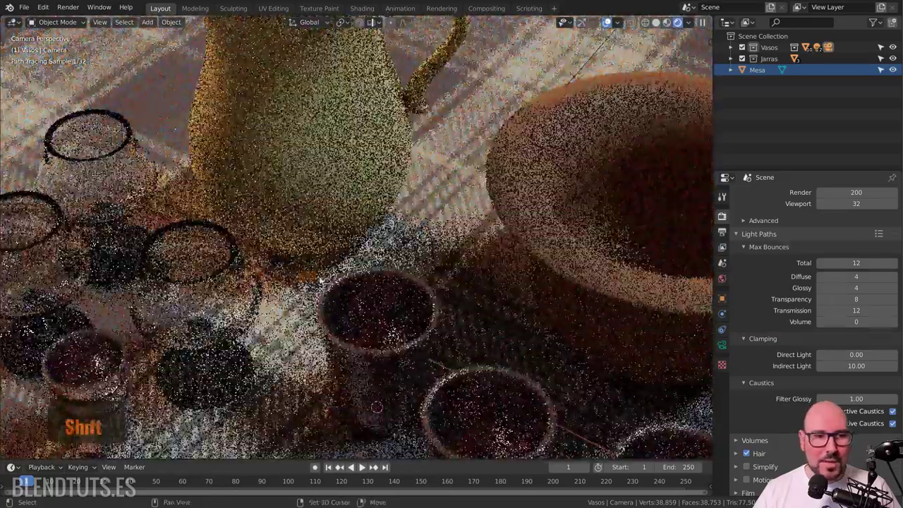
{"action": "middle_click", "coordinate": [381, 272]}
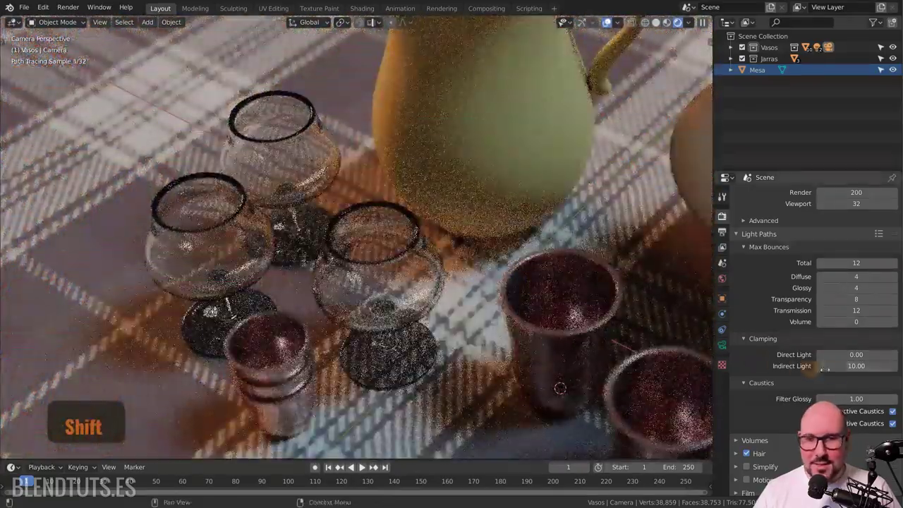
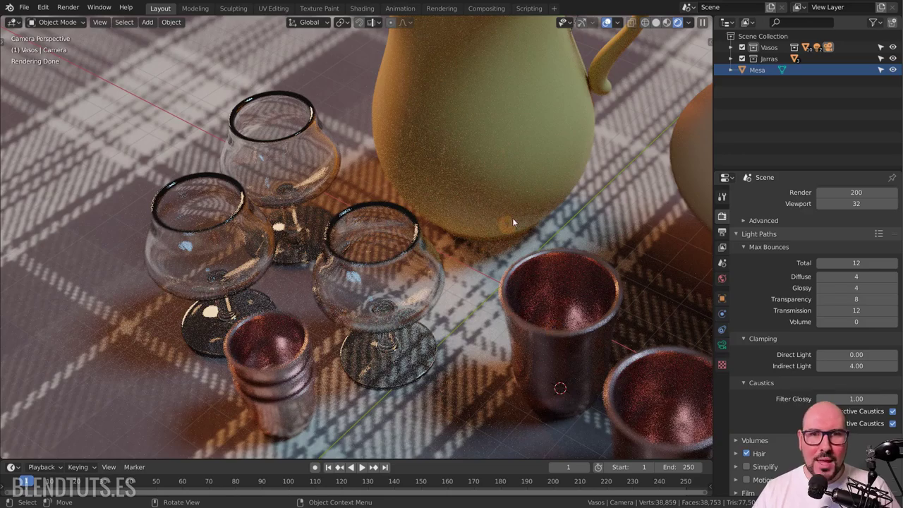
{"action": "scroll", "scroll_direction": "down", "scroll_amount": 3}
{"action": "middle_click", "coordinate": [785, 376]}
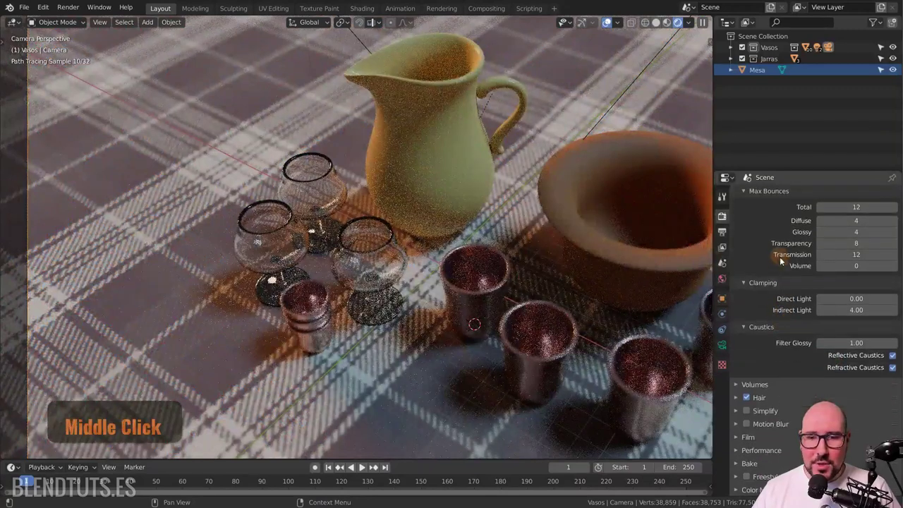
{"action": "left_click", "coordinate": [746, 442]}
{"action": "middle_click", "coordinate": [794, 440]}
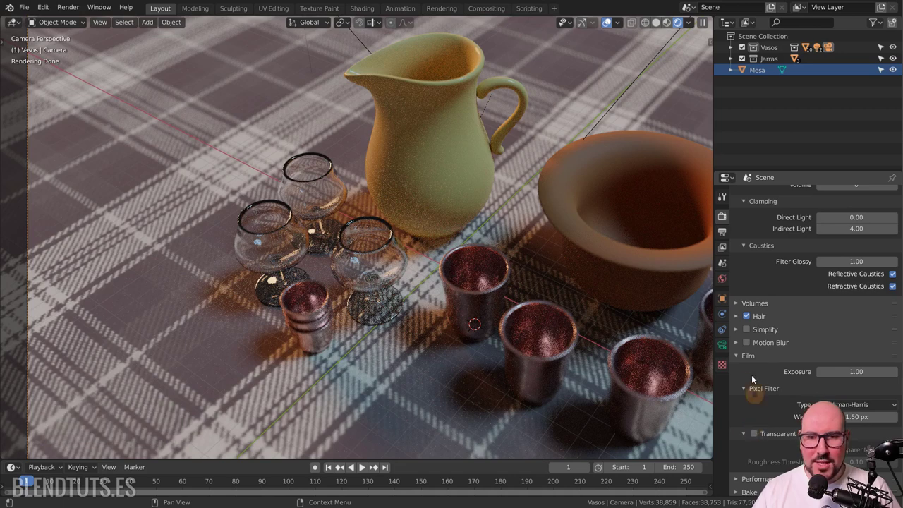
{"action": "left_click", "coordinate": [744, 360]}
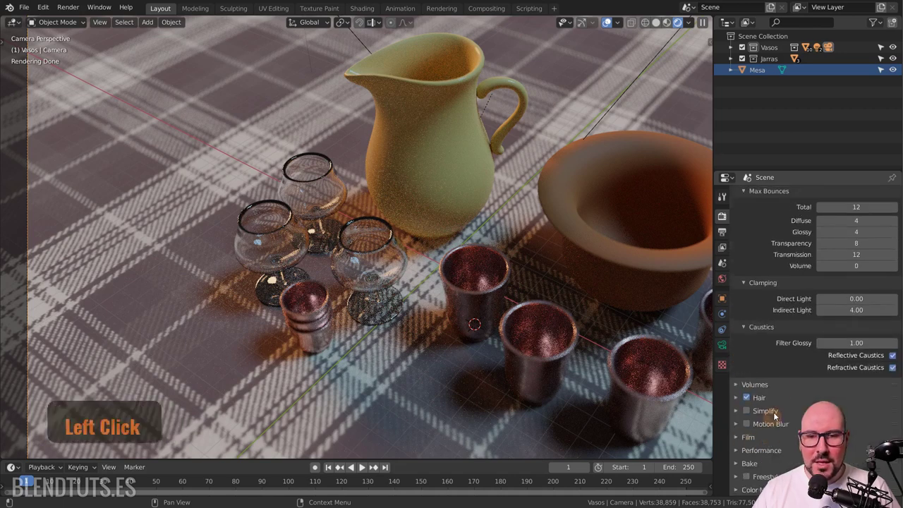
{"action": "middle_click", "coordinate": [784, 287]}
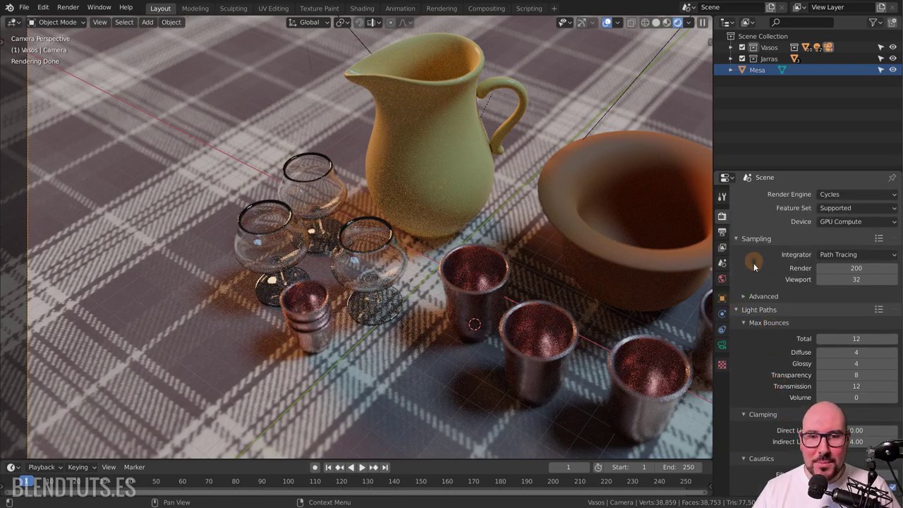
Orbit and zoom the viewport back to the wider camera view of the table
{"action": "middle_click", "coordinate": [607, 298]}
{"action": "scroll", "scroll_direction": "down", "scroll_amount": 3}
{"action": "middle_click", "coordinate": [553, 273]}
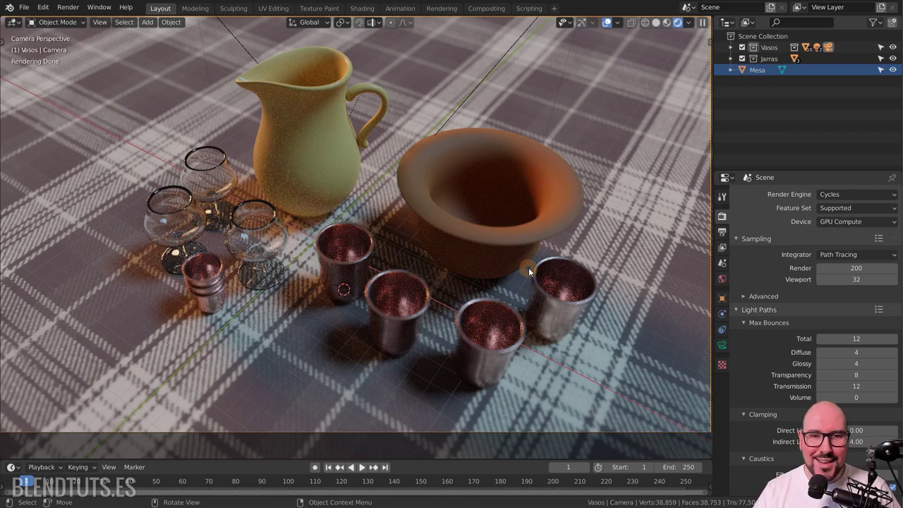
Mark a viewport render region box around one metal cup with Ctrl+B
{"action": "key", "text": "ctrl+b"}
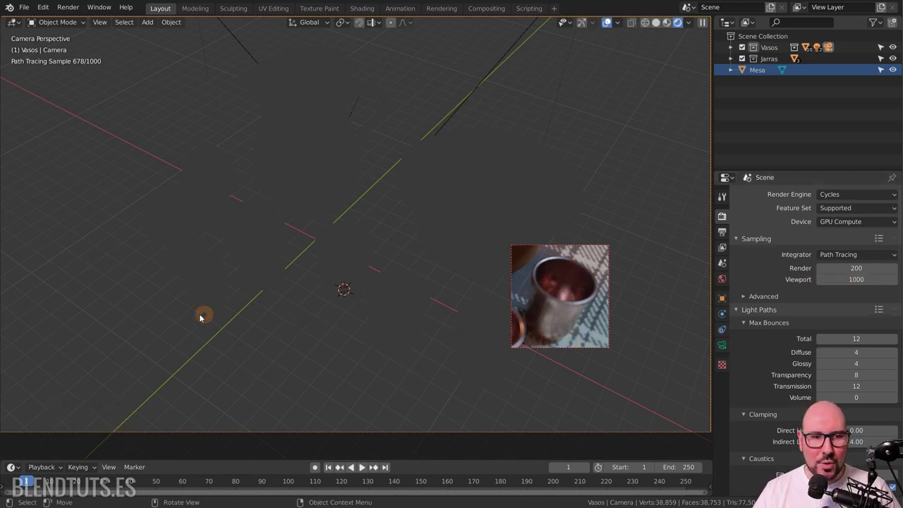
{"action": "key", "text": "ctrl+b"}
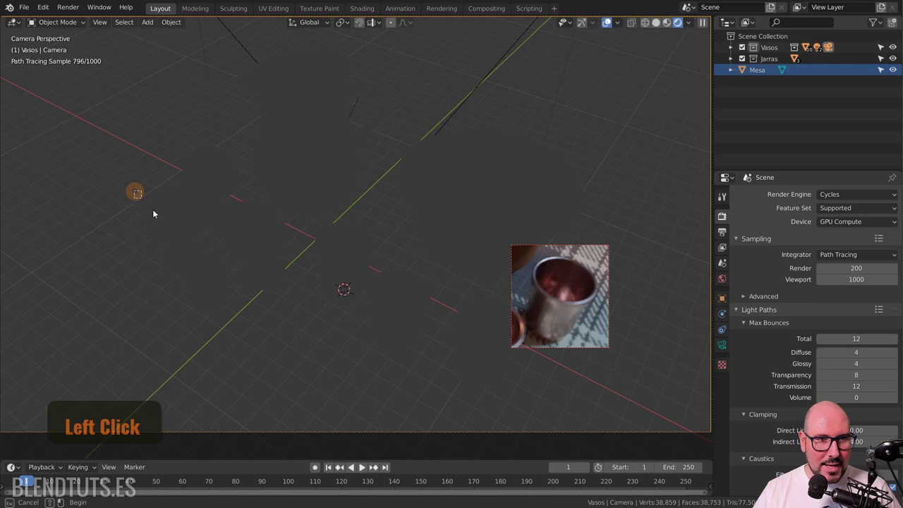
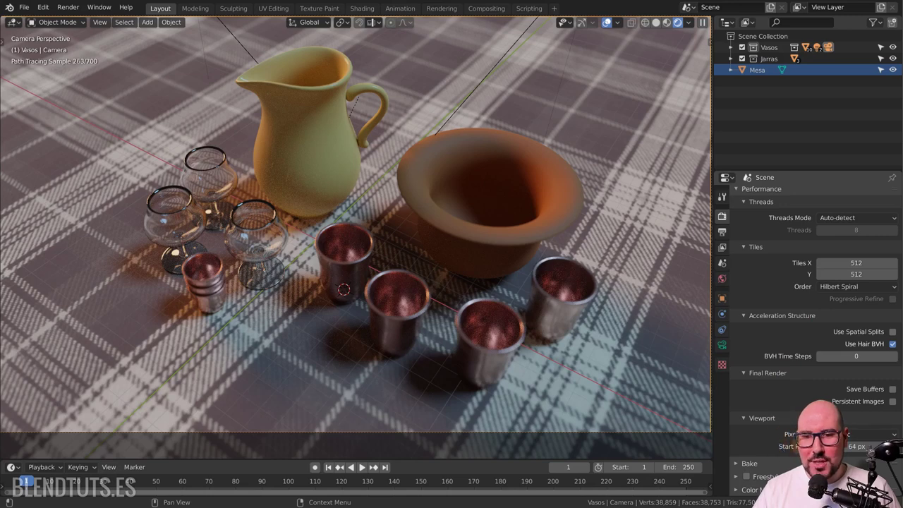
Set the viewport Start Pixels to 2x and orbit to watch the coarse-to-fine preview restart
{"action": "middle_click", "coordinate": [851, 439]}
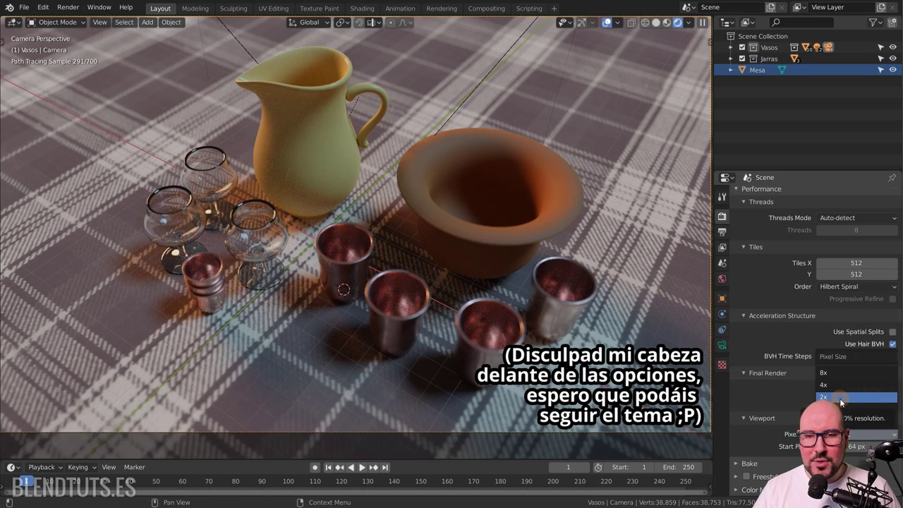
{"action": "left_click", "coordinate": [840, 375]}
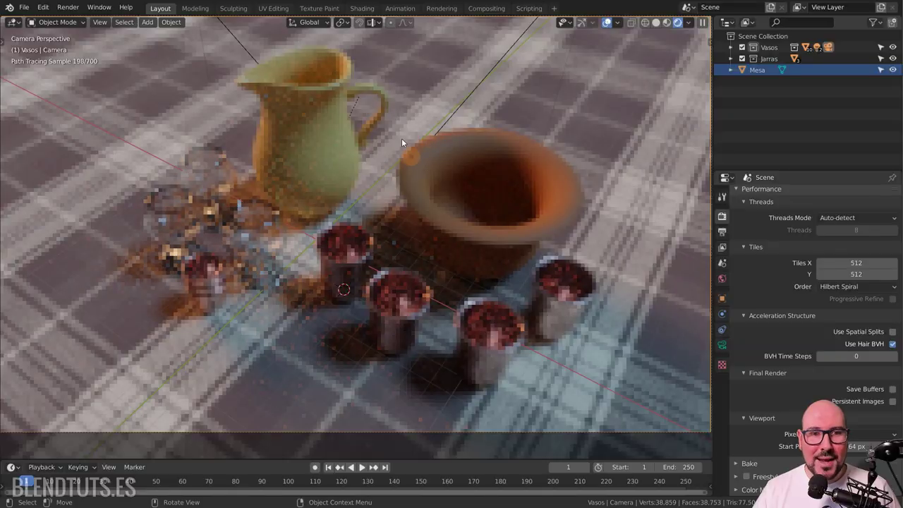
{"action": "middle_click", "coordinate": [315, 278]}
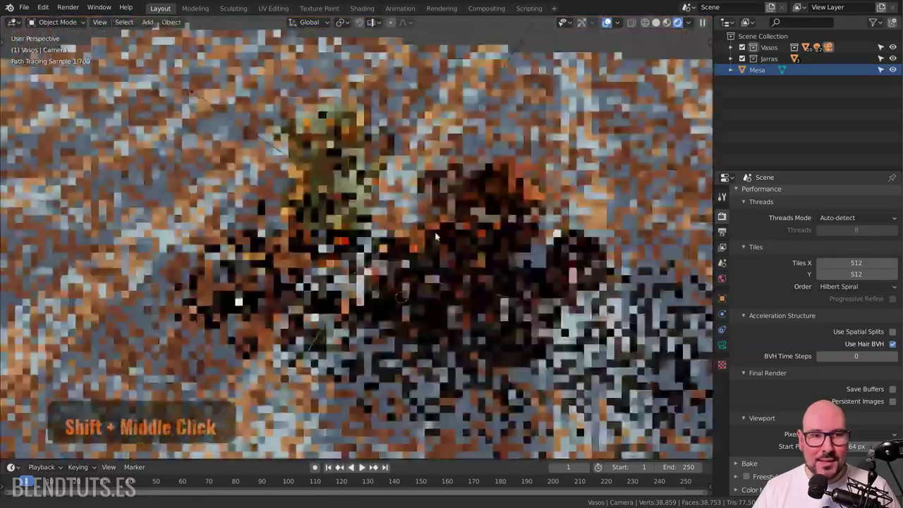
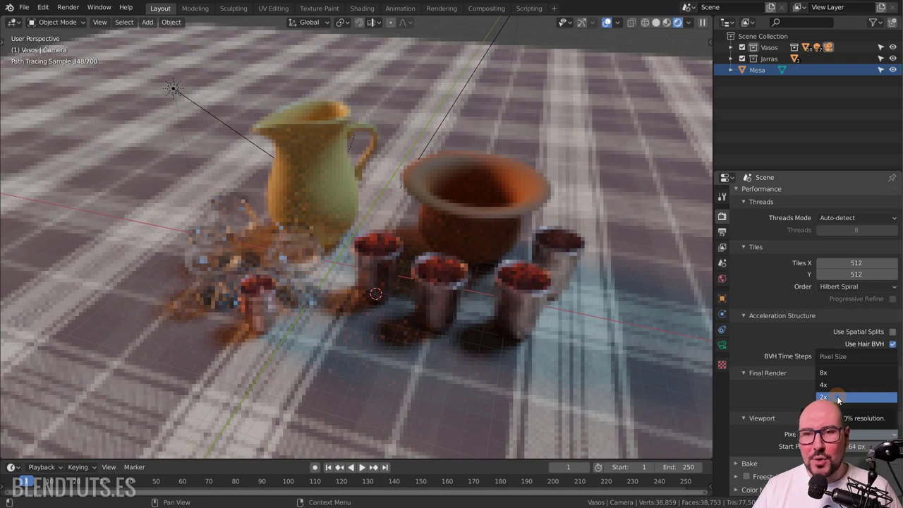
{"action": "left_click", "coordinate": [843, 400]}
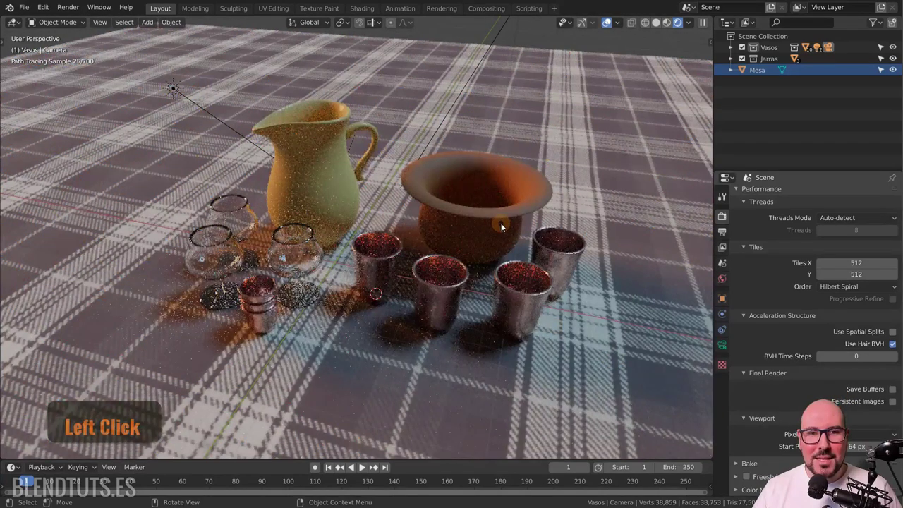
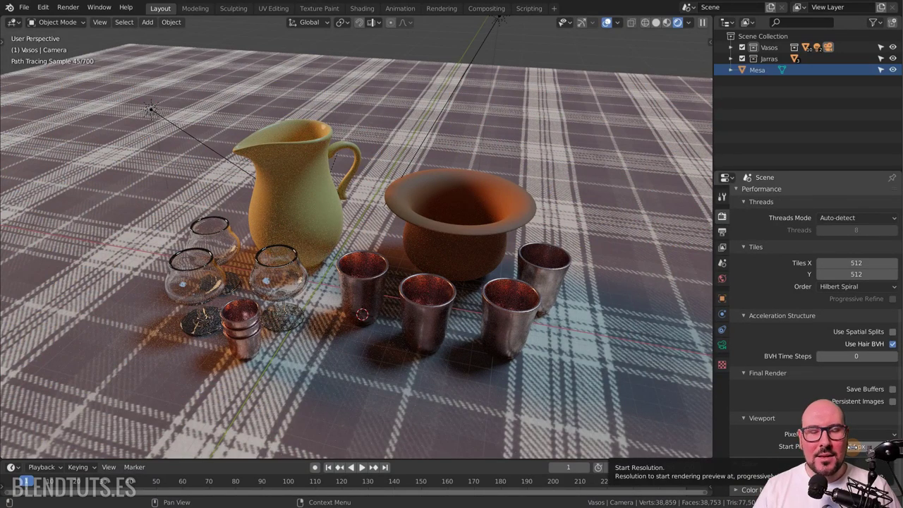
{"action": "middle_click", "coordinate": [577, 307]}
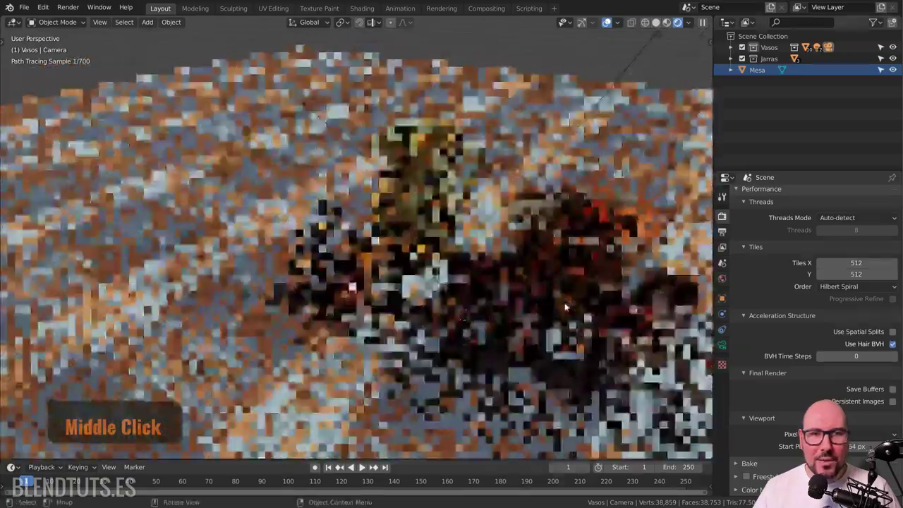